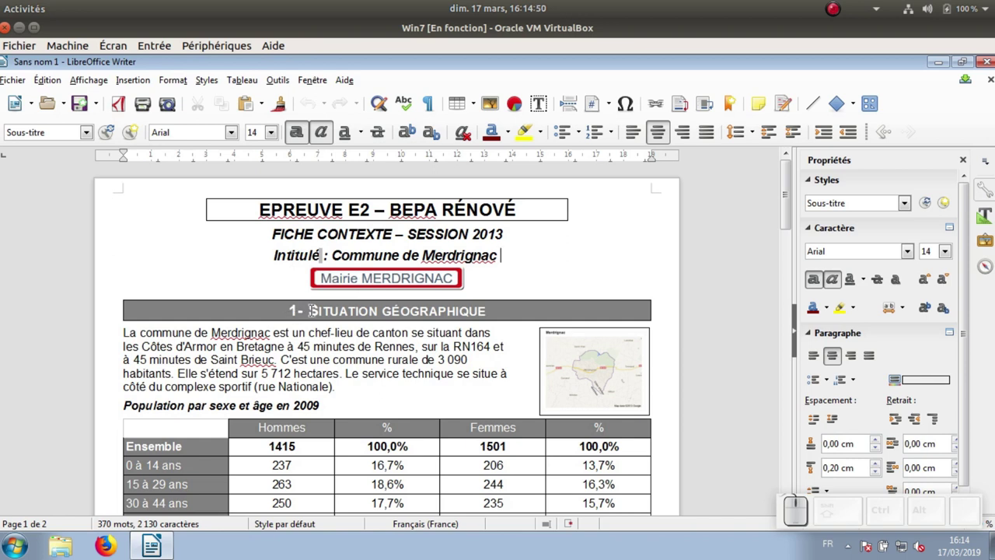
Scroll the report so the end of page one and the page two heading are in view
scroll("down", 3)
scroll("down", 3)
scroll("down", 3)
scroll("up", 3)
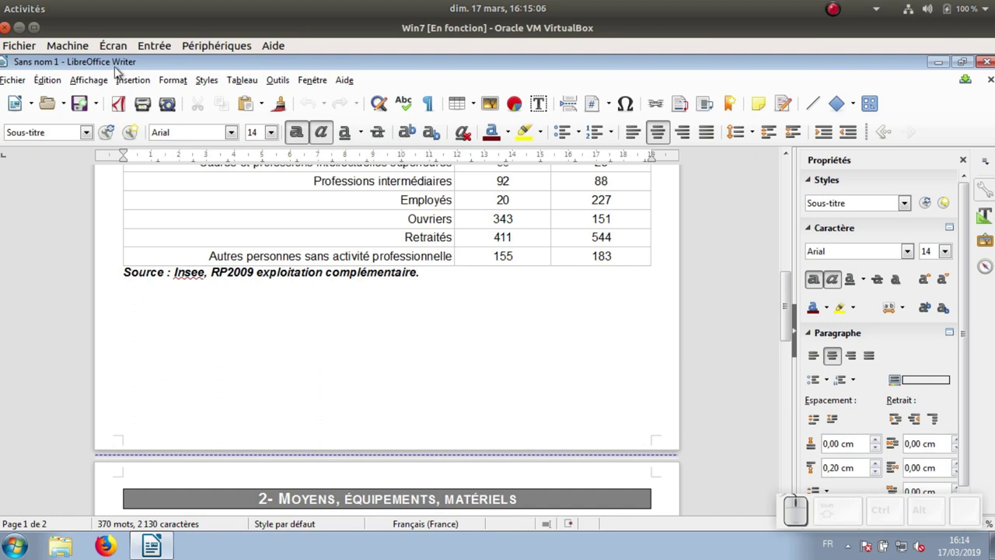
Add a centred default-style footer reading 'Page ' plus page number, '/', and page count
left_click(126, 83)
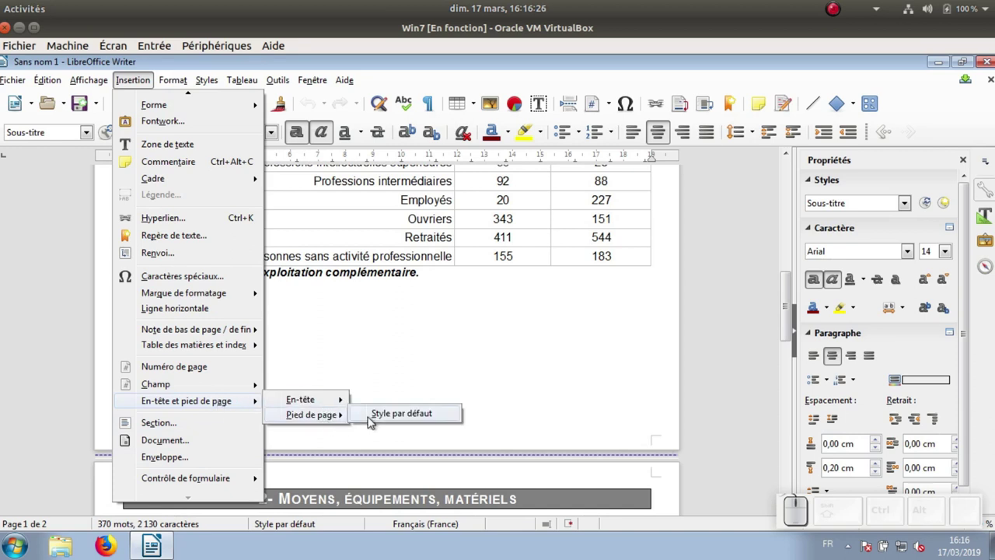
left_click(408, 416)
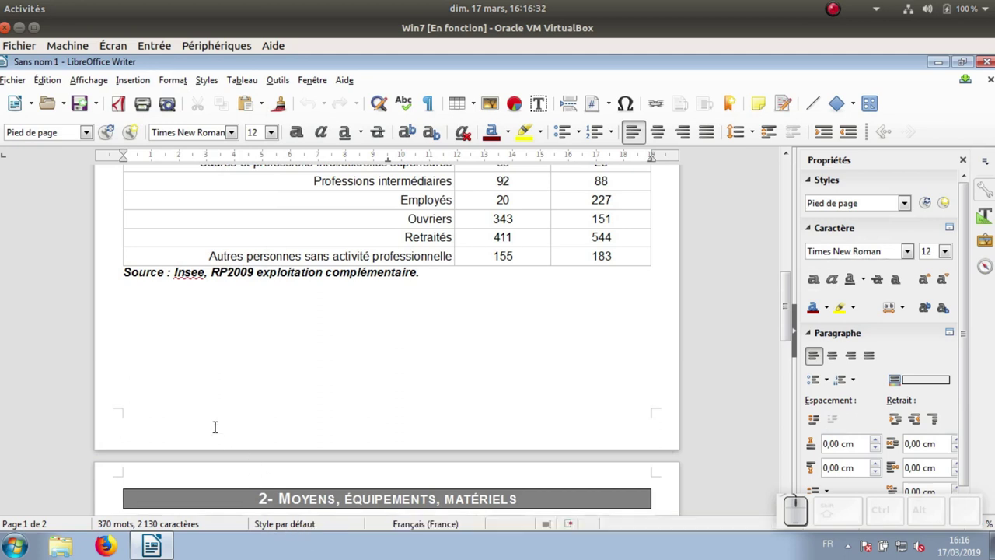
left_click(660, 135)
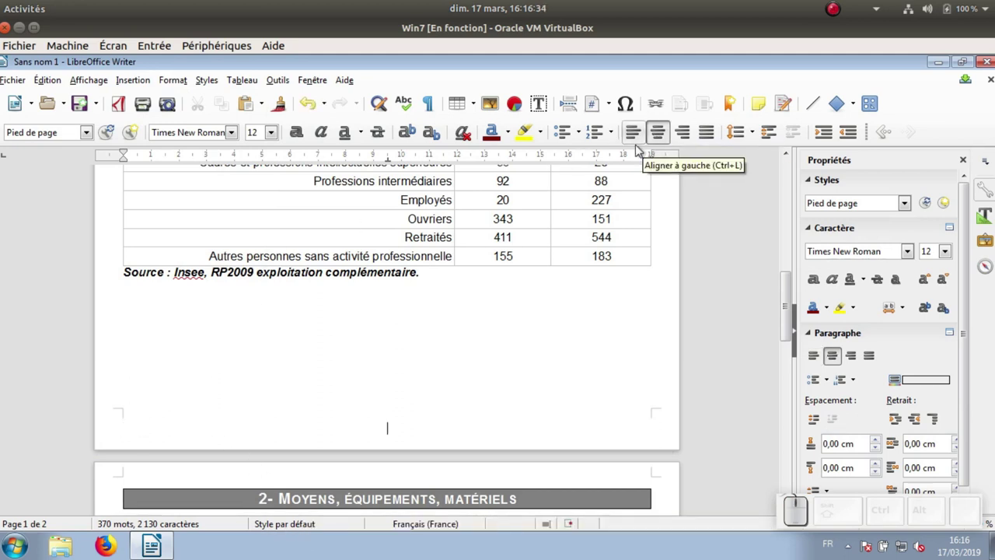
key("shift+space")
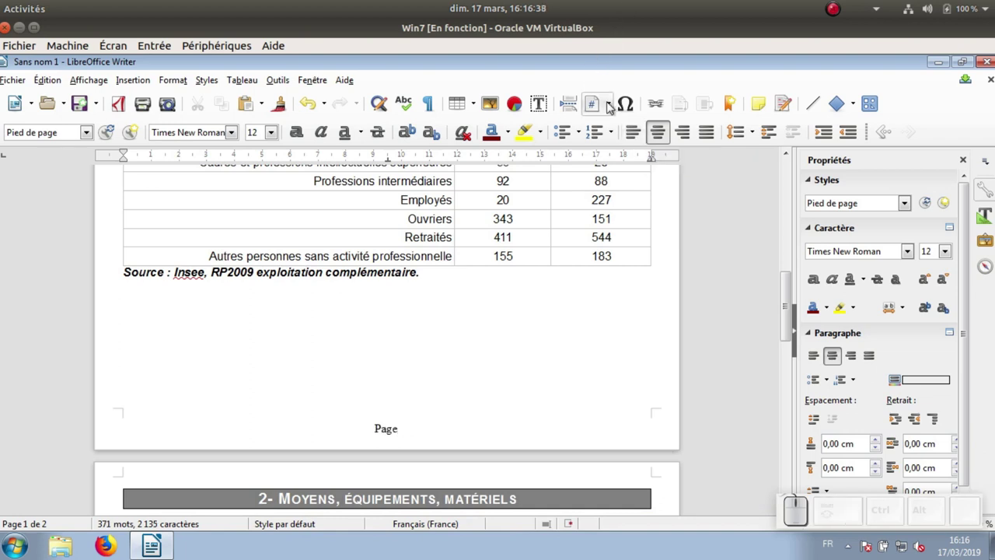
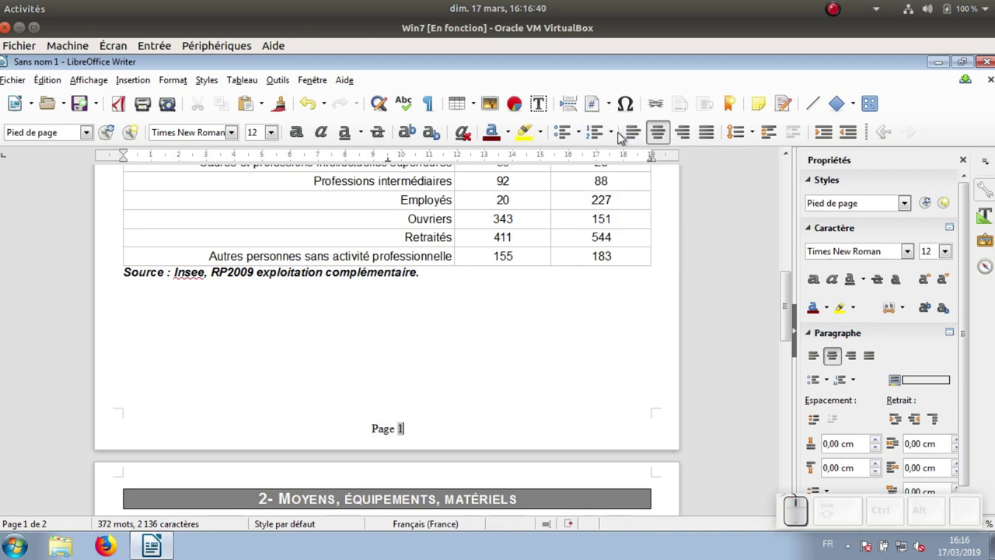
key("KP_Divide")
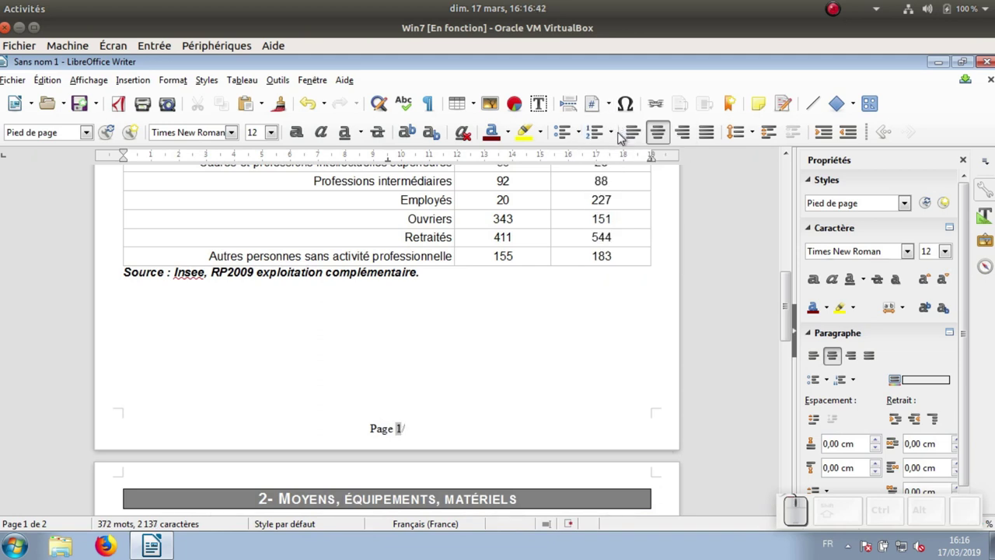
left_click(613, 107)
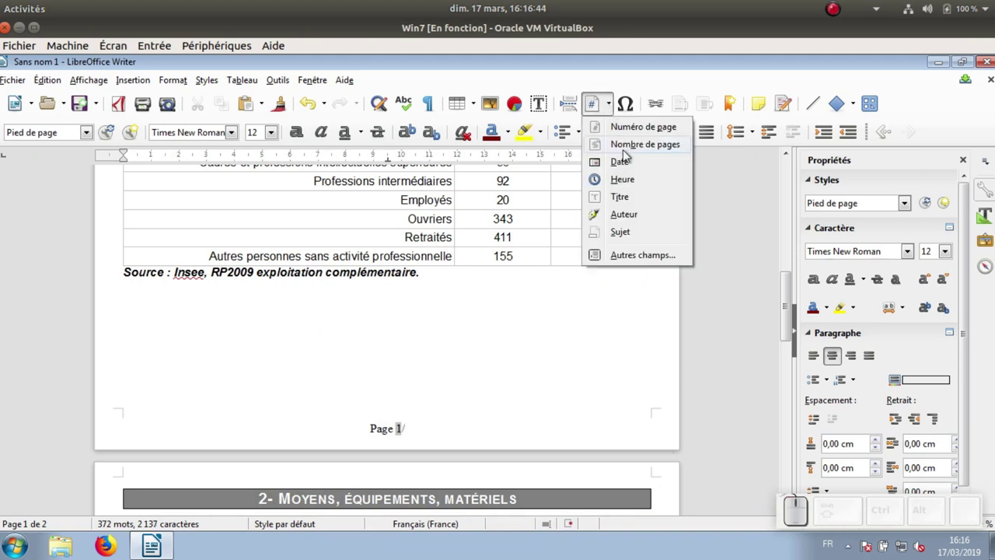
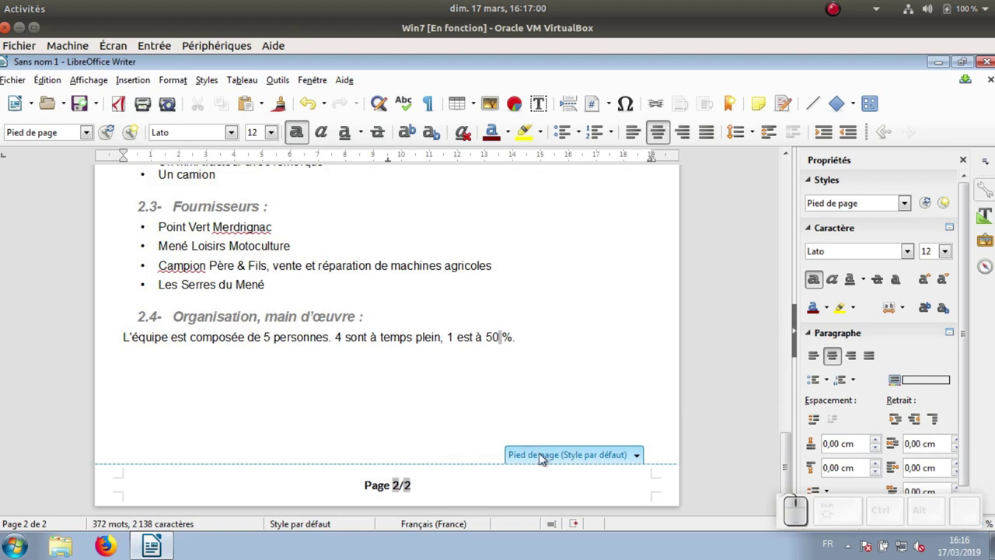
Insert an empty paragraph after 'Mairie MERDRIGNAC' below the title block
scroll("up", 3)
scroll("up", 3)
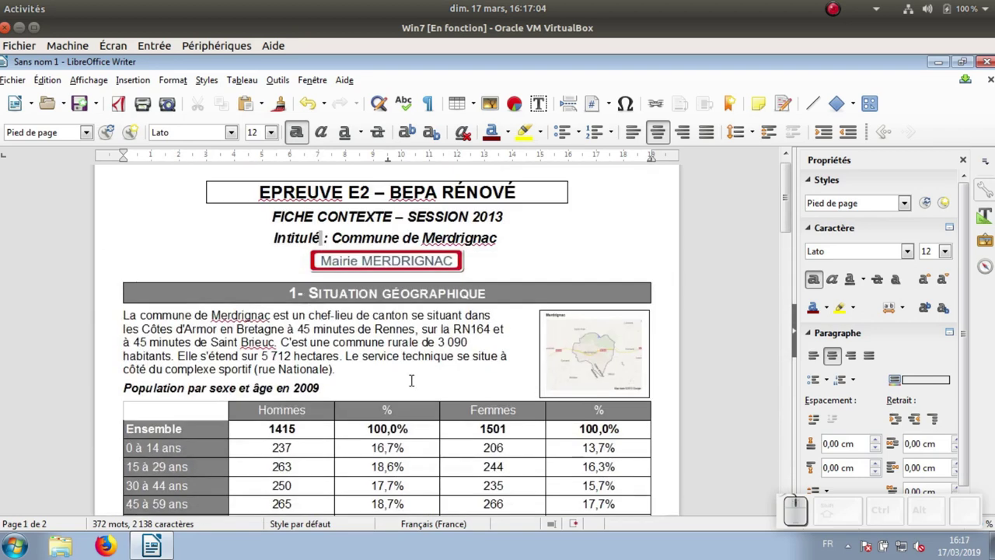
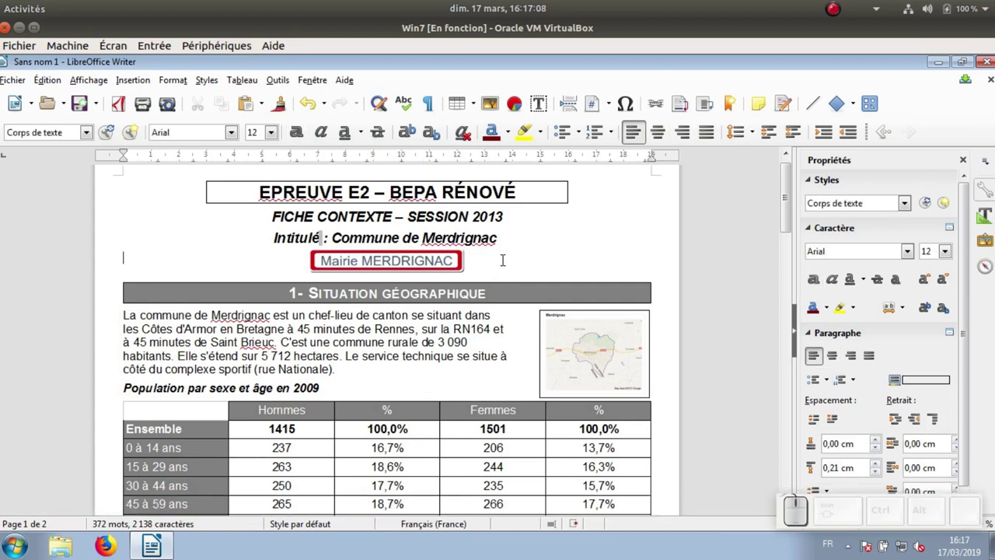
key("Return")
Insert a table of contents below the title, not protected against manual modification
left_click(143, 81)
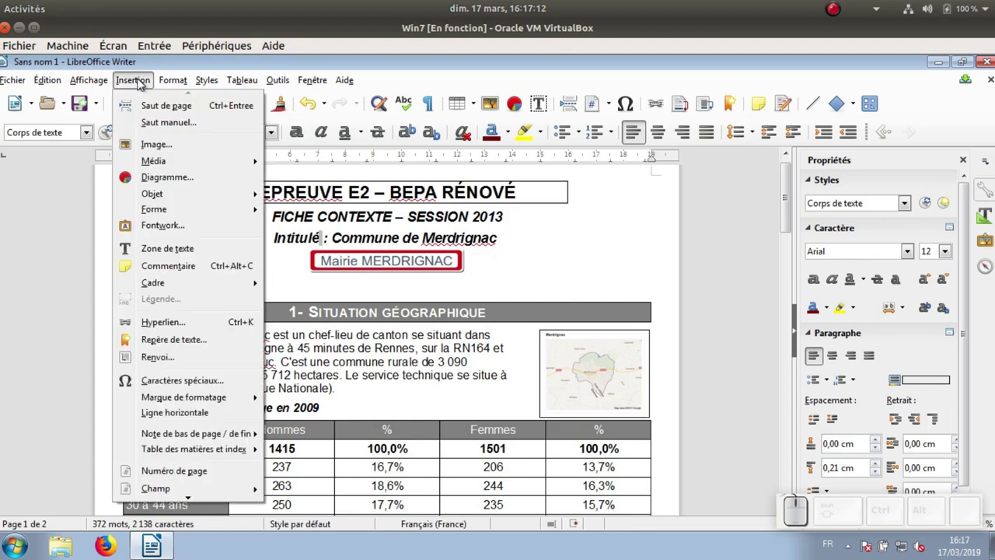
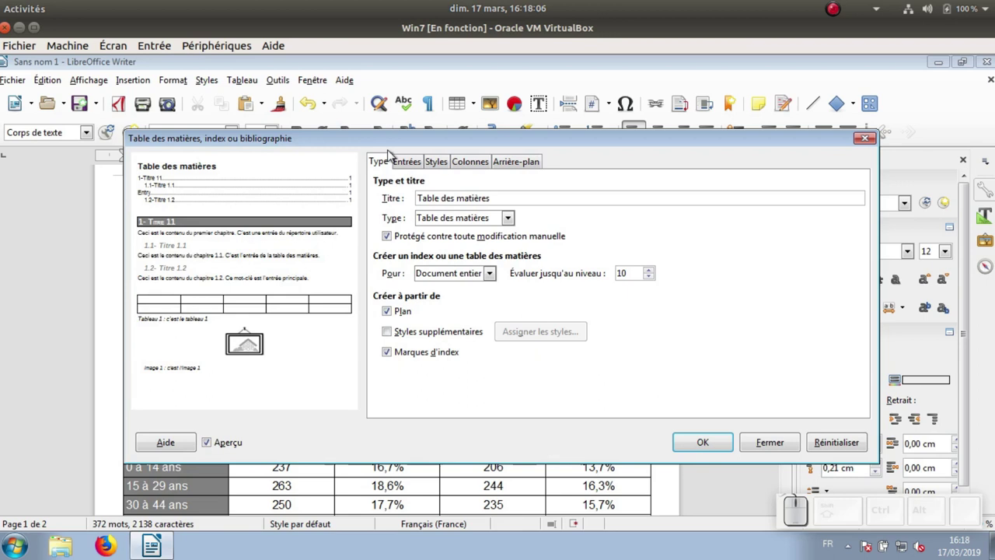
left_click(410, 163)
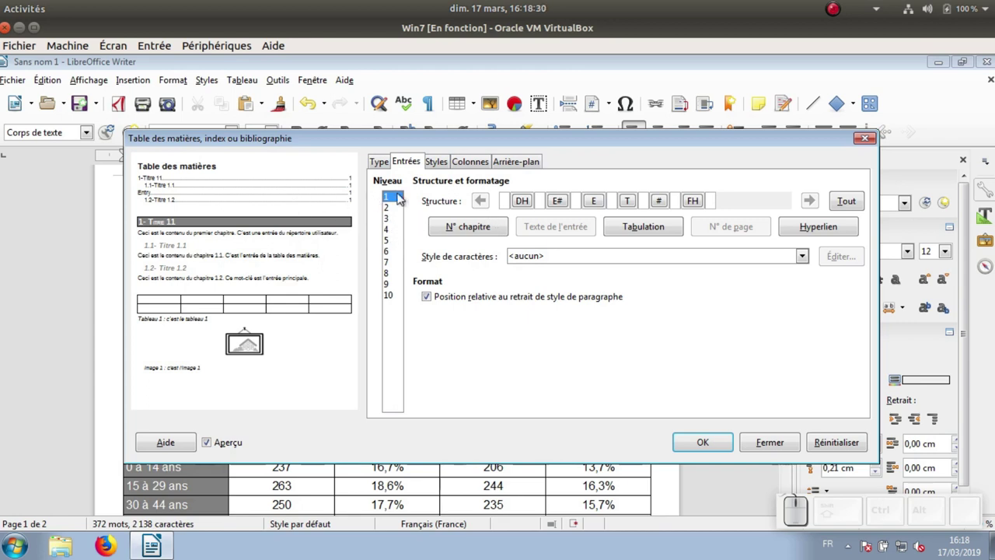
left_click(386, 162)
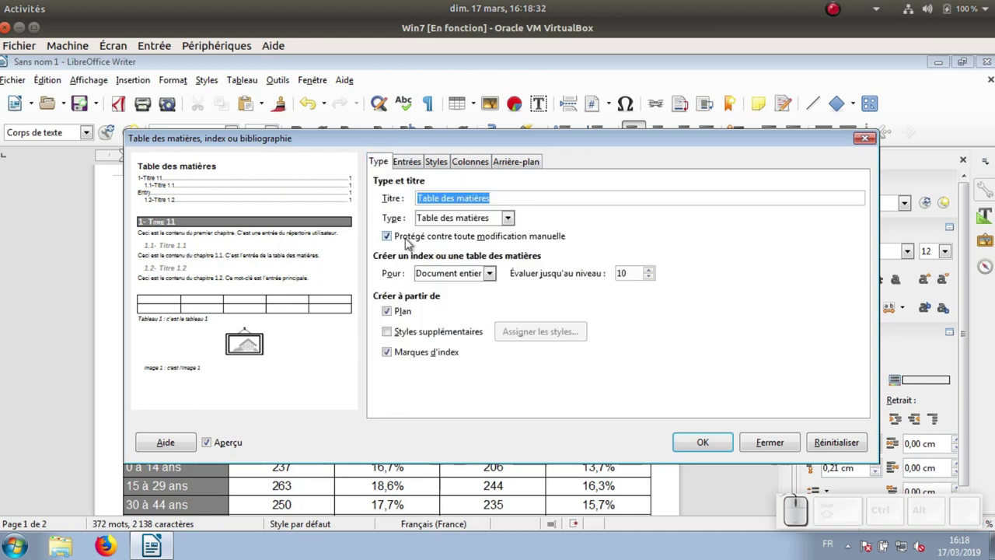
left_click(398, 236)
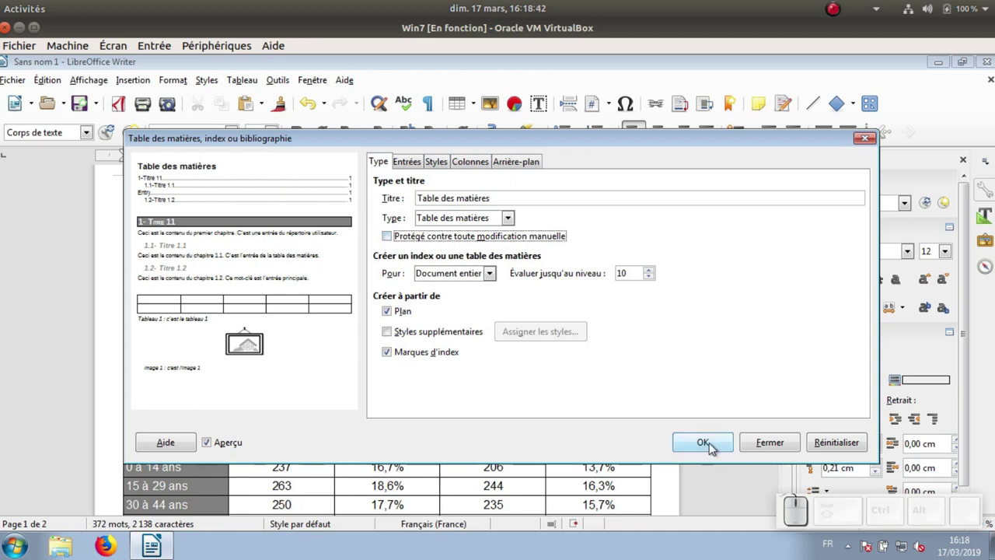
left_click(714, 446)
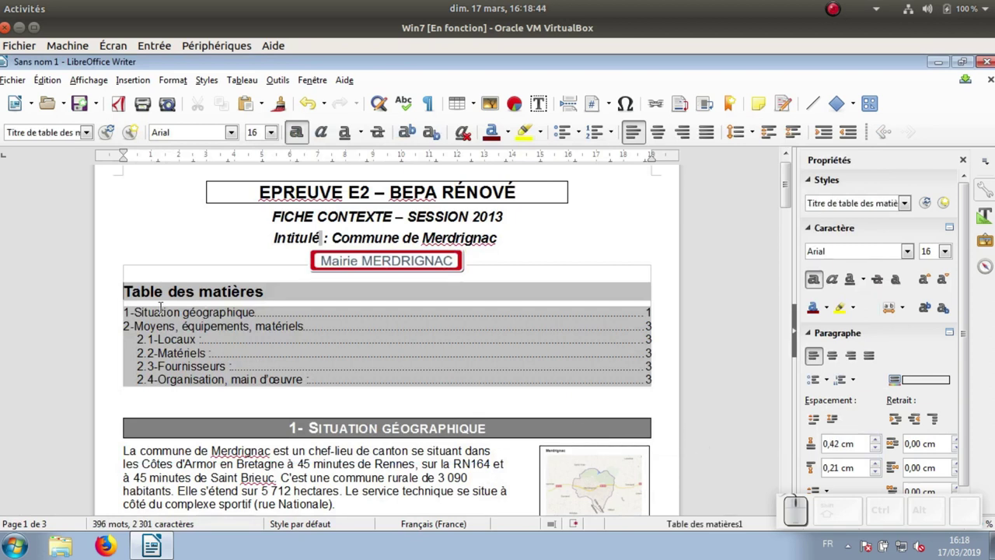
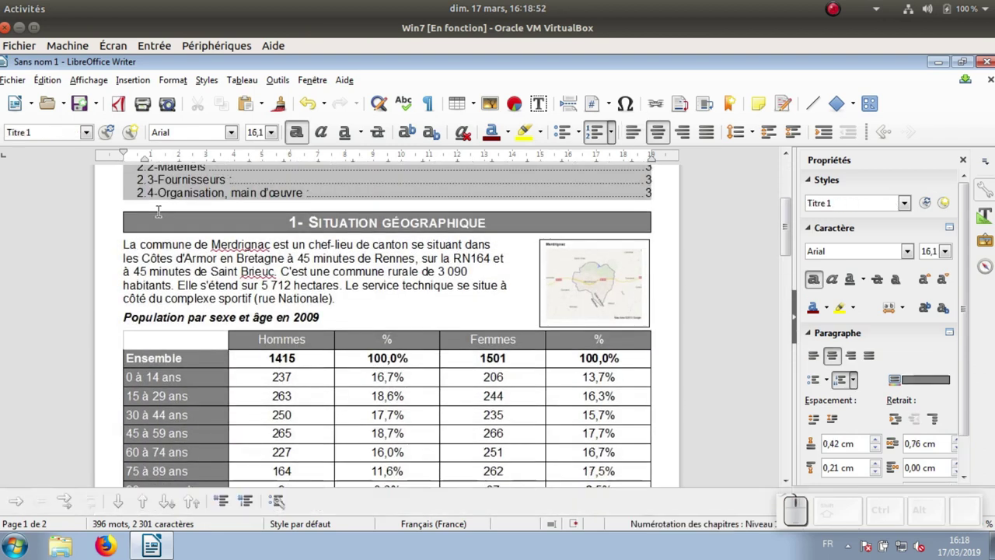
Remove the blank line so the table of contents sits directly above section 1
scroll("up", 3)
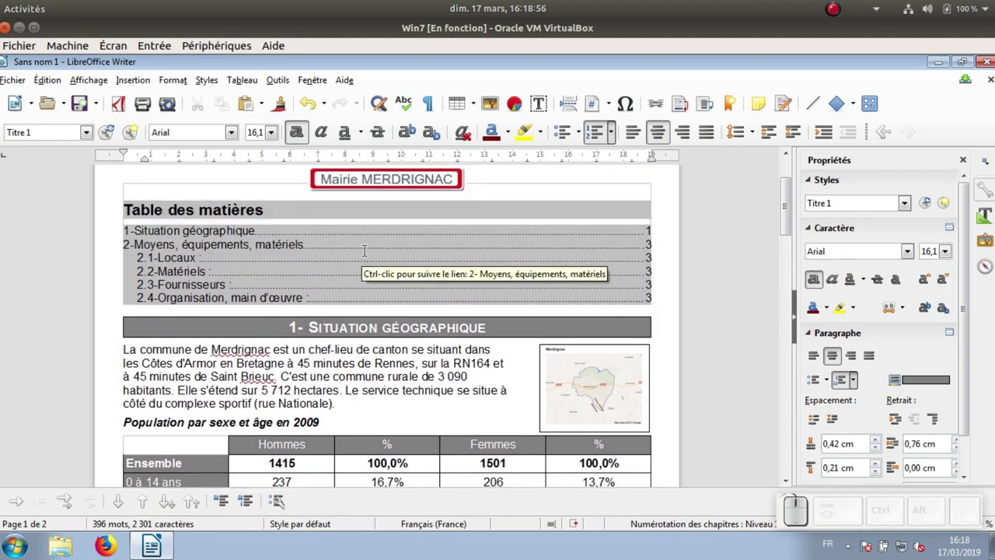
right_click(339, 244)
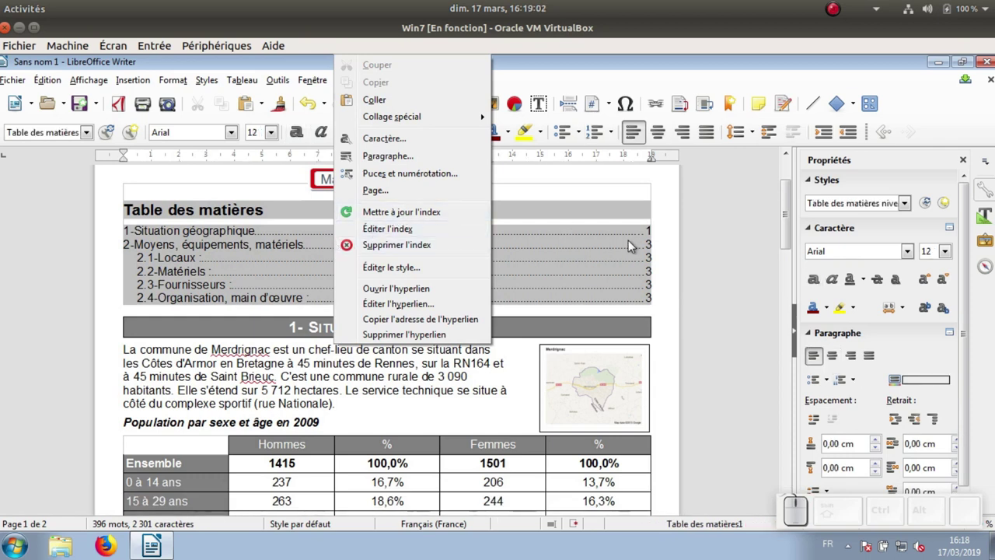
left_click(661, 307)
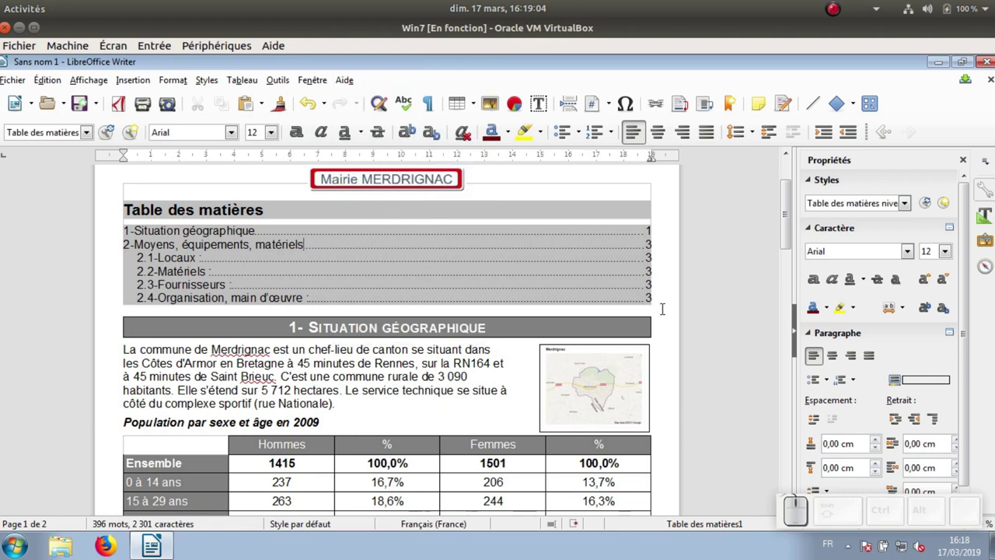
In the Navigator headings outline, promote 2.2 Matériels above Locaux so it becomes 2.1
left_click(988, 271)
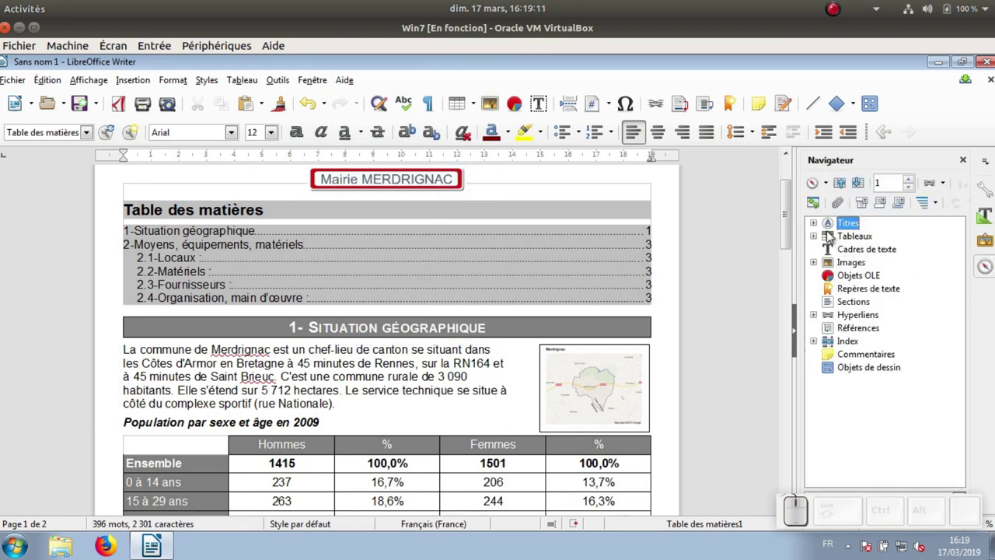
left_click(816, 223)
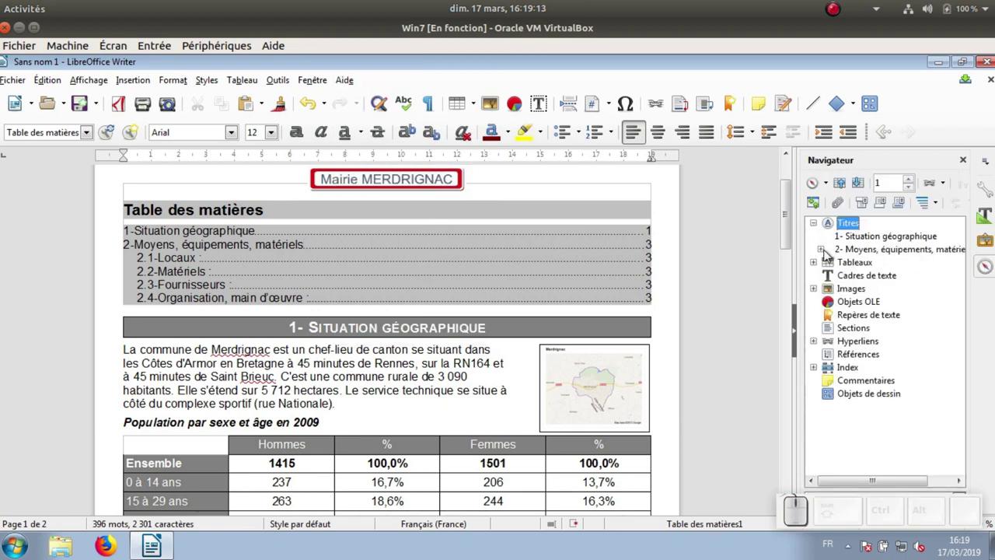
left_click(827, 251)
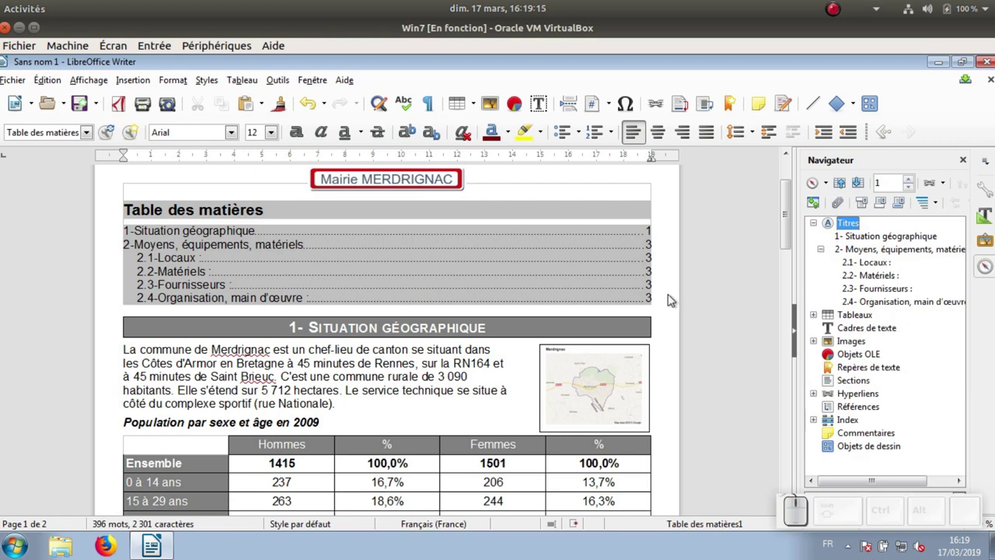
scroll("down", 3)
scroll("down", 3)
scroll("down", 3)
scroll("down", 3)
scroll("up", 3)
scroll("up", 3)
scroll("up", 3)
scroll("down", 3)
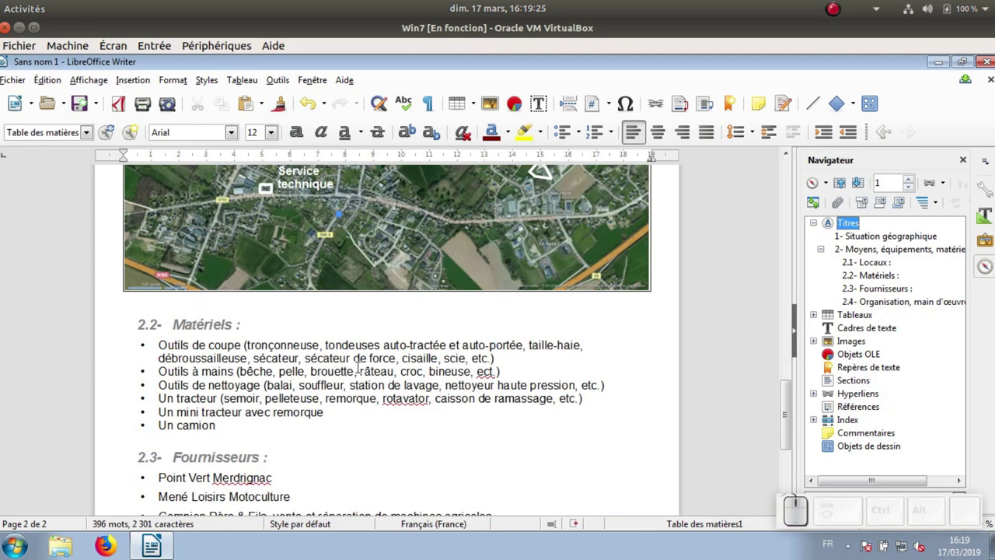
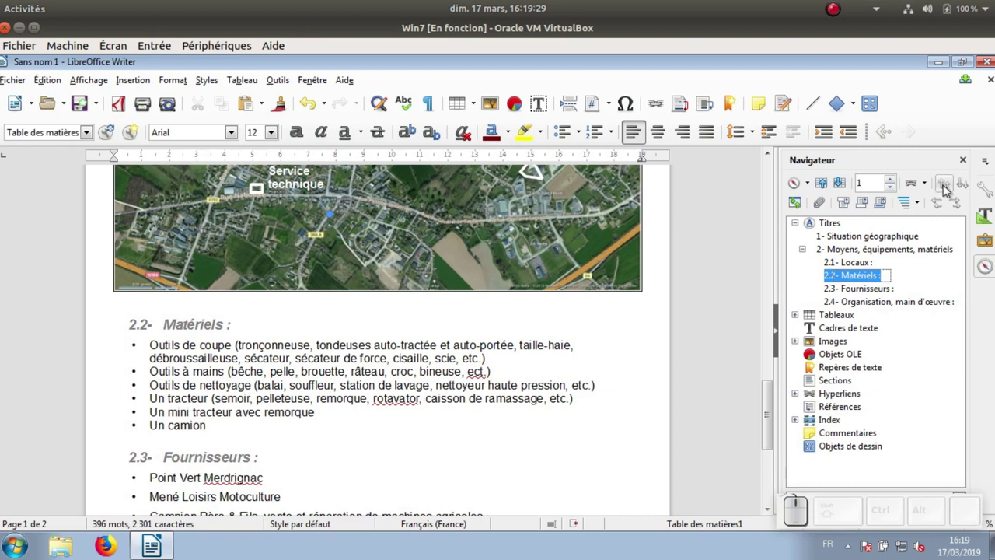
left_click(949, 188)
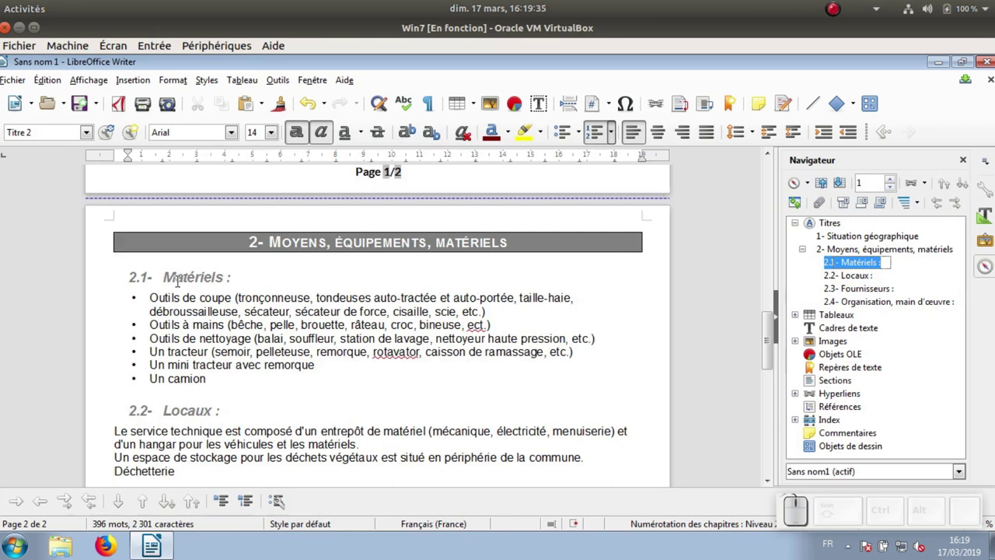
scroll("down", 3)
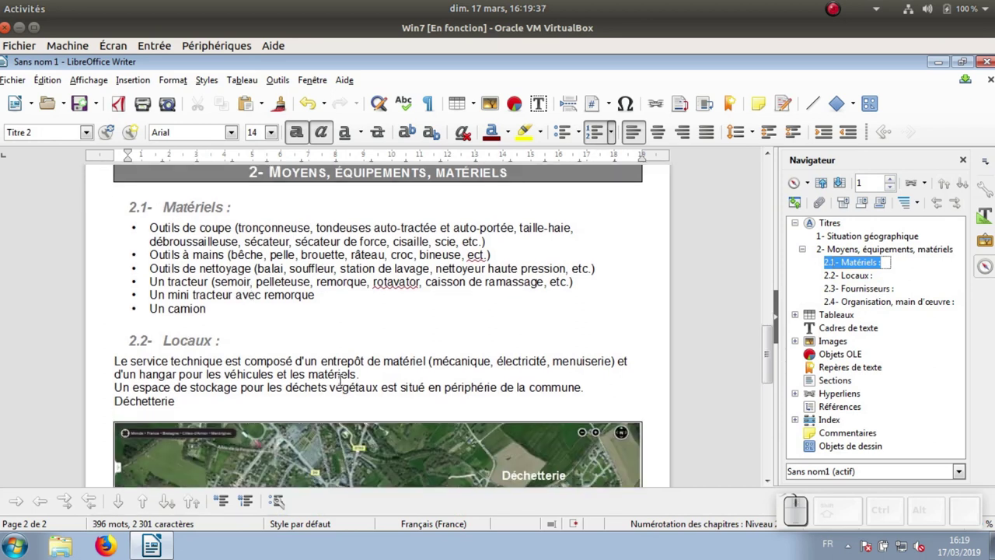
scroll("up", 3)
scroll("up", 3)
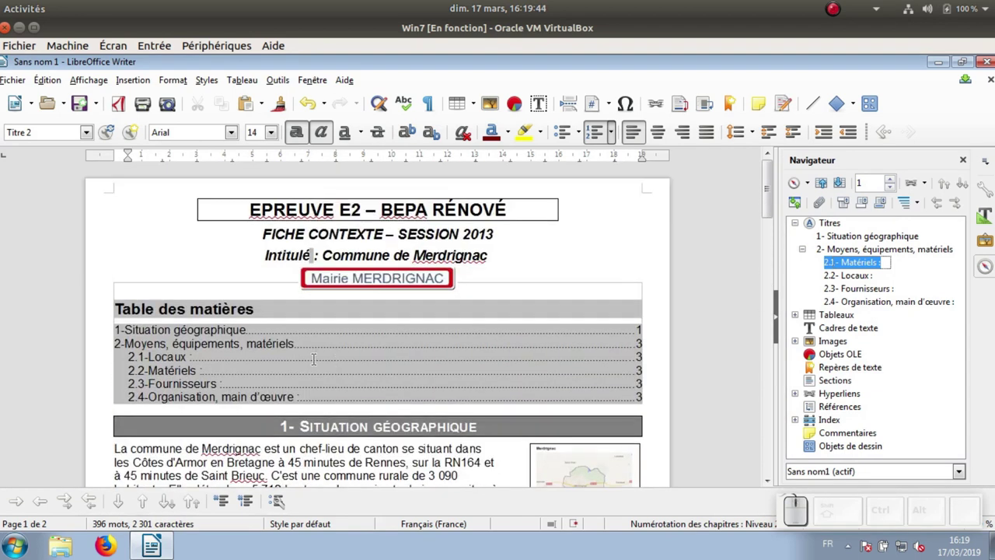
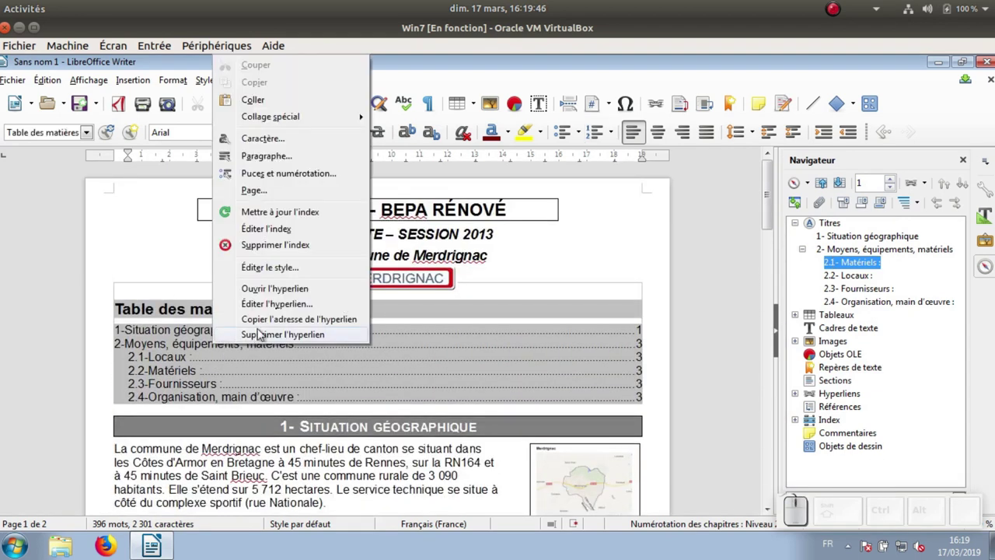
Update the table of contents, then adjust its evaluation level in Edit Index and confirm
left_click(287, 213)
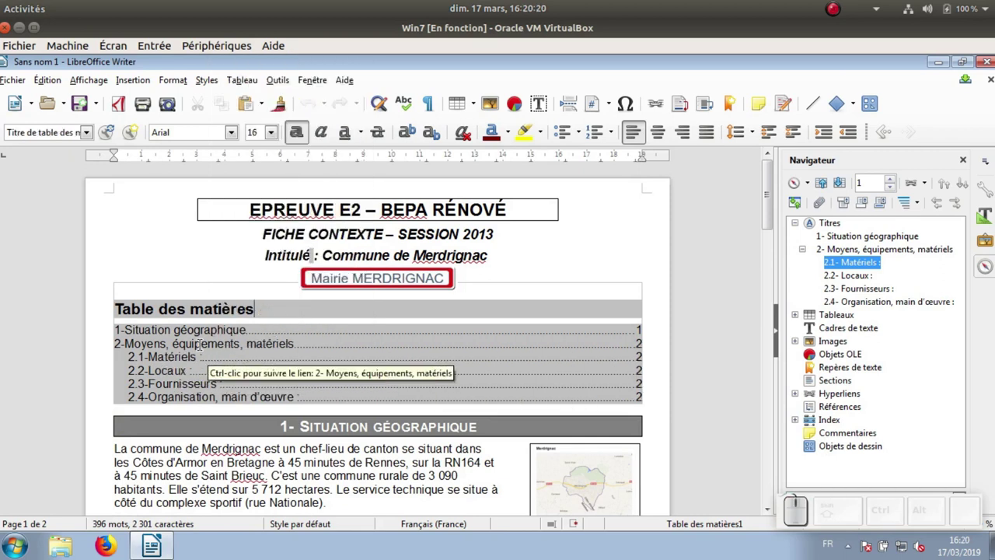
right_click(262, 349)
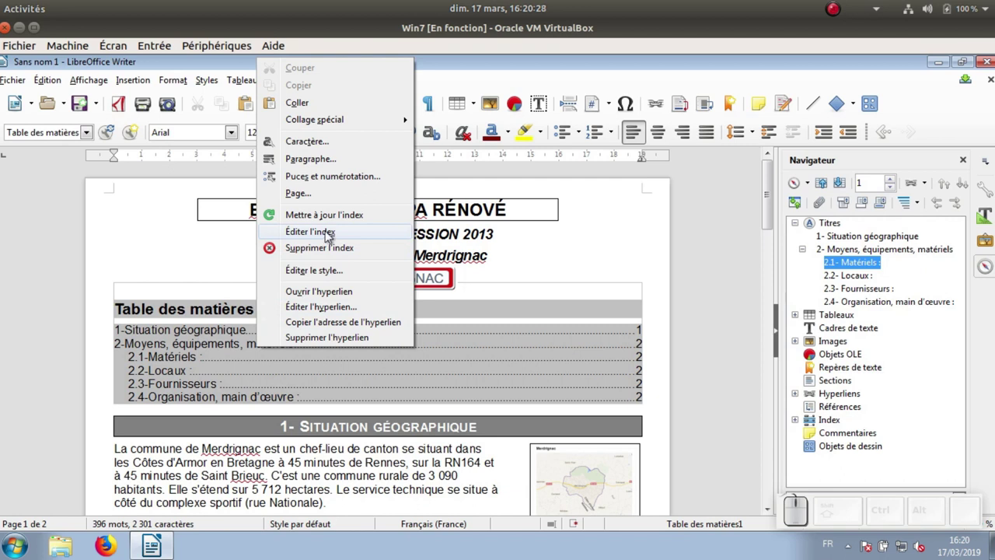
left_click(329, 232)
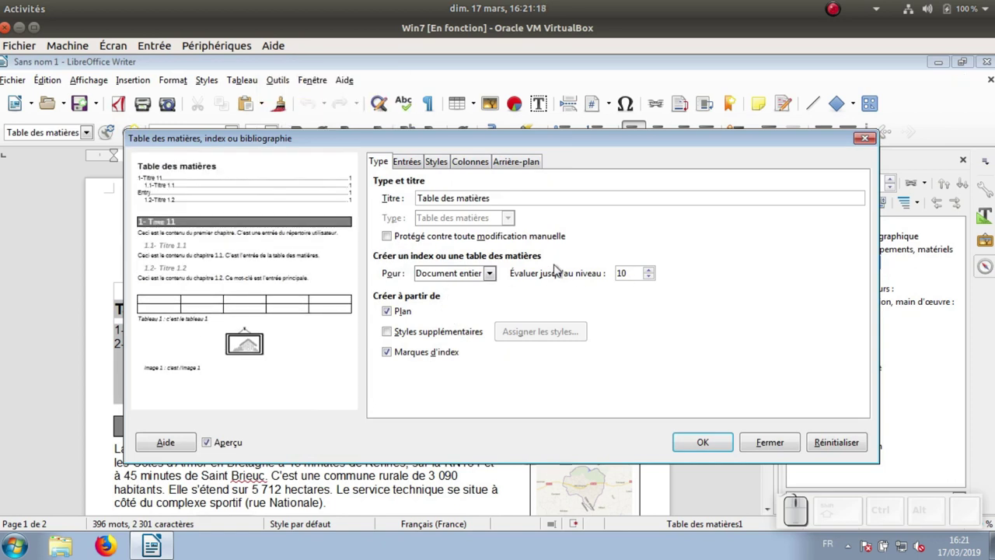
left_click_drag(561, 142, 596, 271)
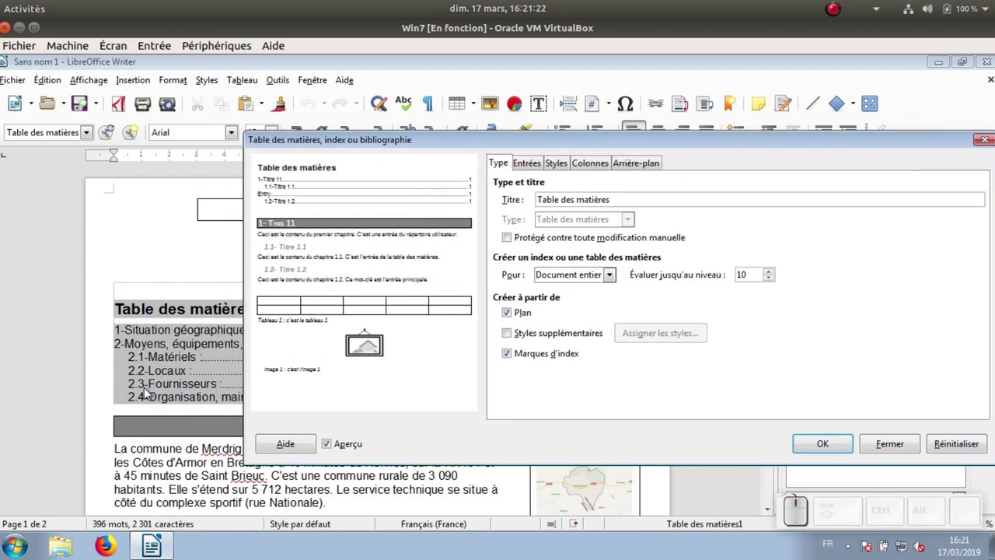
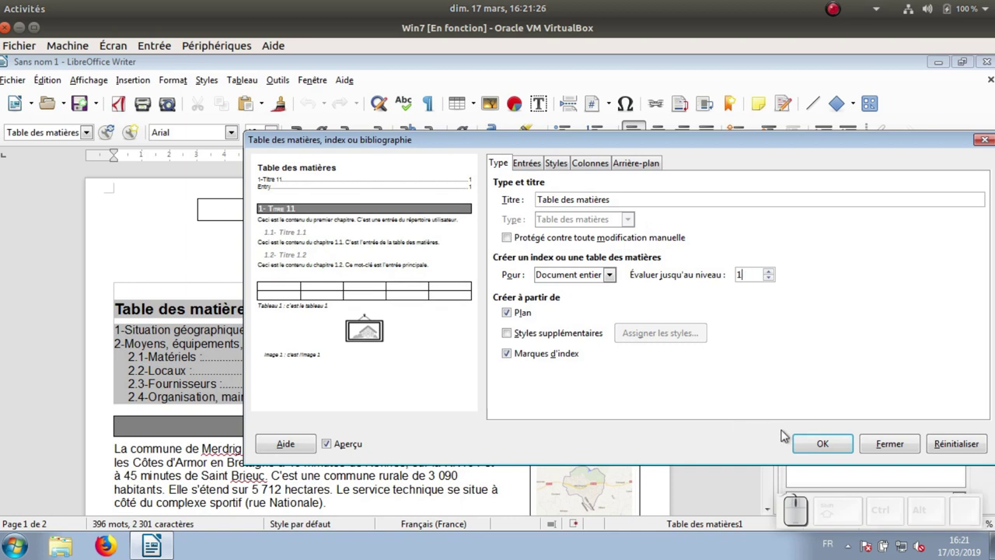
left_click(830, 446)
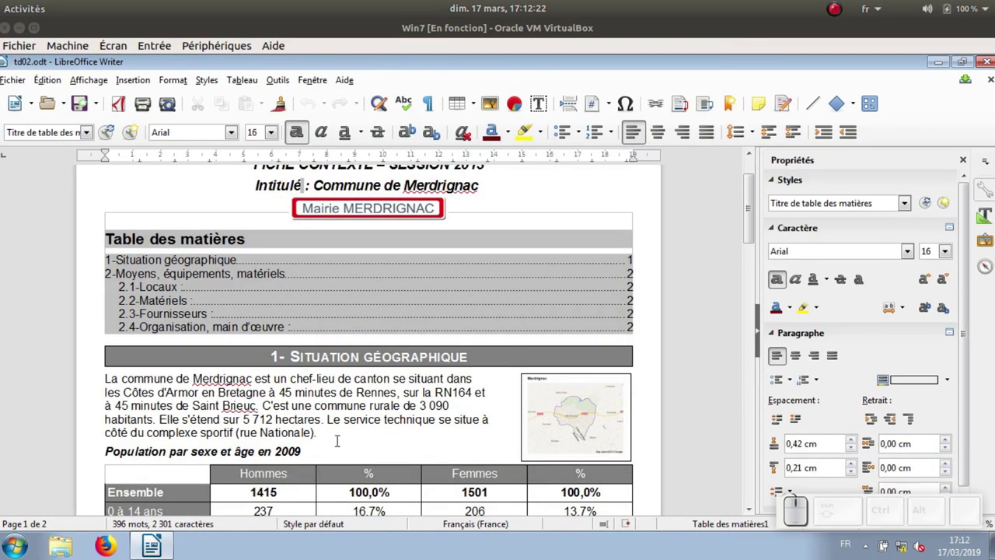
Scroll down to a body text paragraph in section 1
scroll("down", 3)
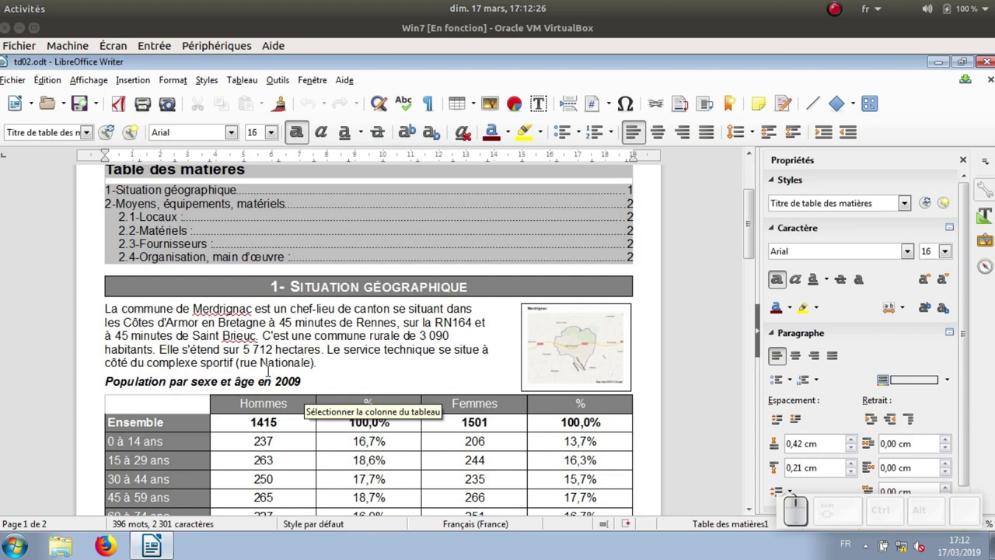
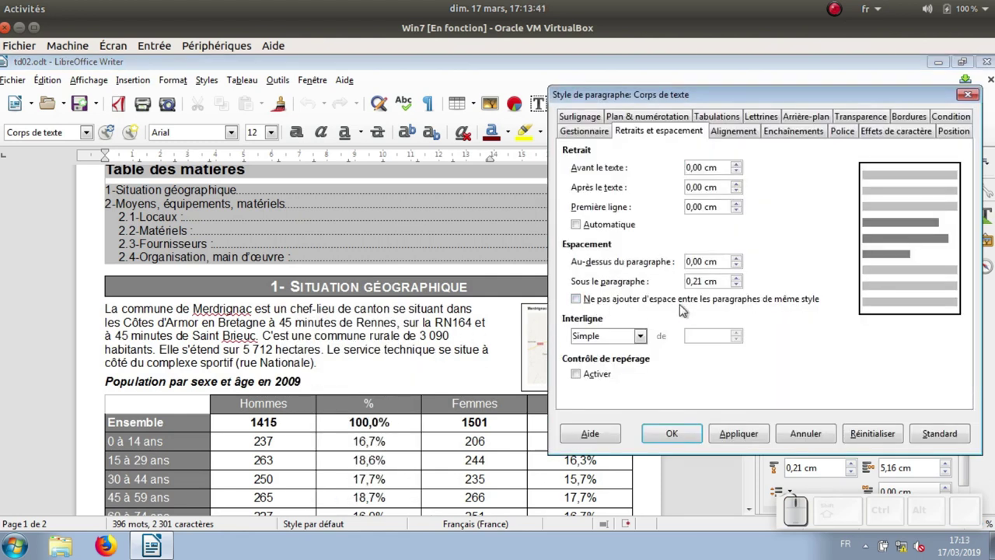
Set the Corps de texte style to Comic Sans MS with justified alignment and confirm
left_click(850, 132)
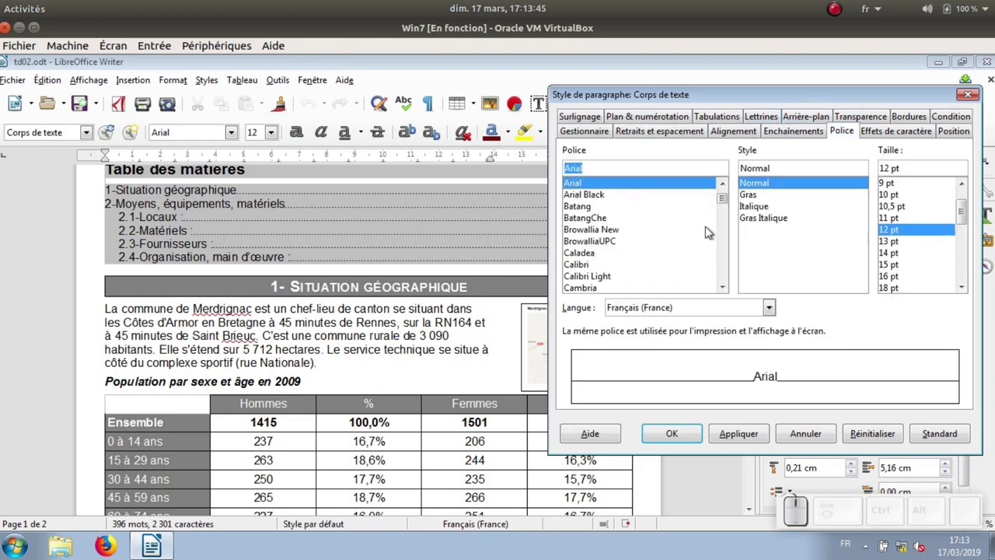
left_click_drag(725, 198, 651, 220)
scroll("up", 3)
scroll("up", 3)
left_click(599, 184)
left_click(736, 133)
left_click(599, 211)
left_click(744, 432)
left_click(675, 432)
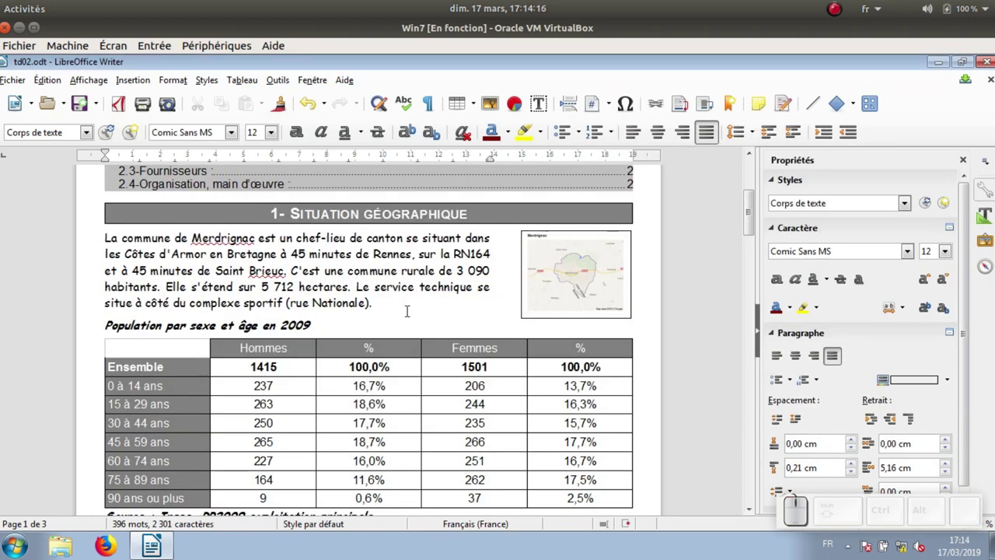